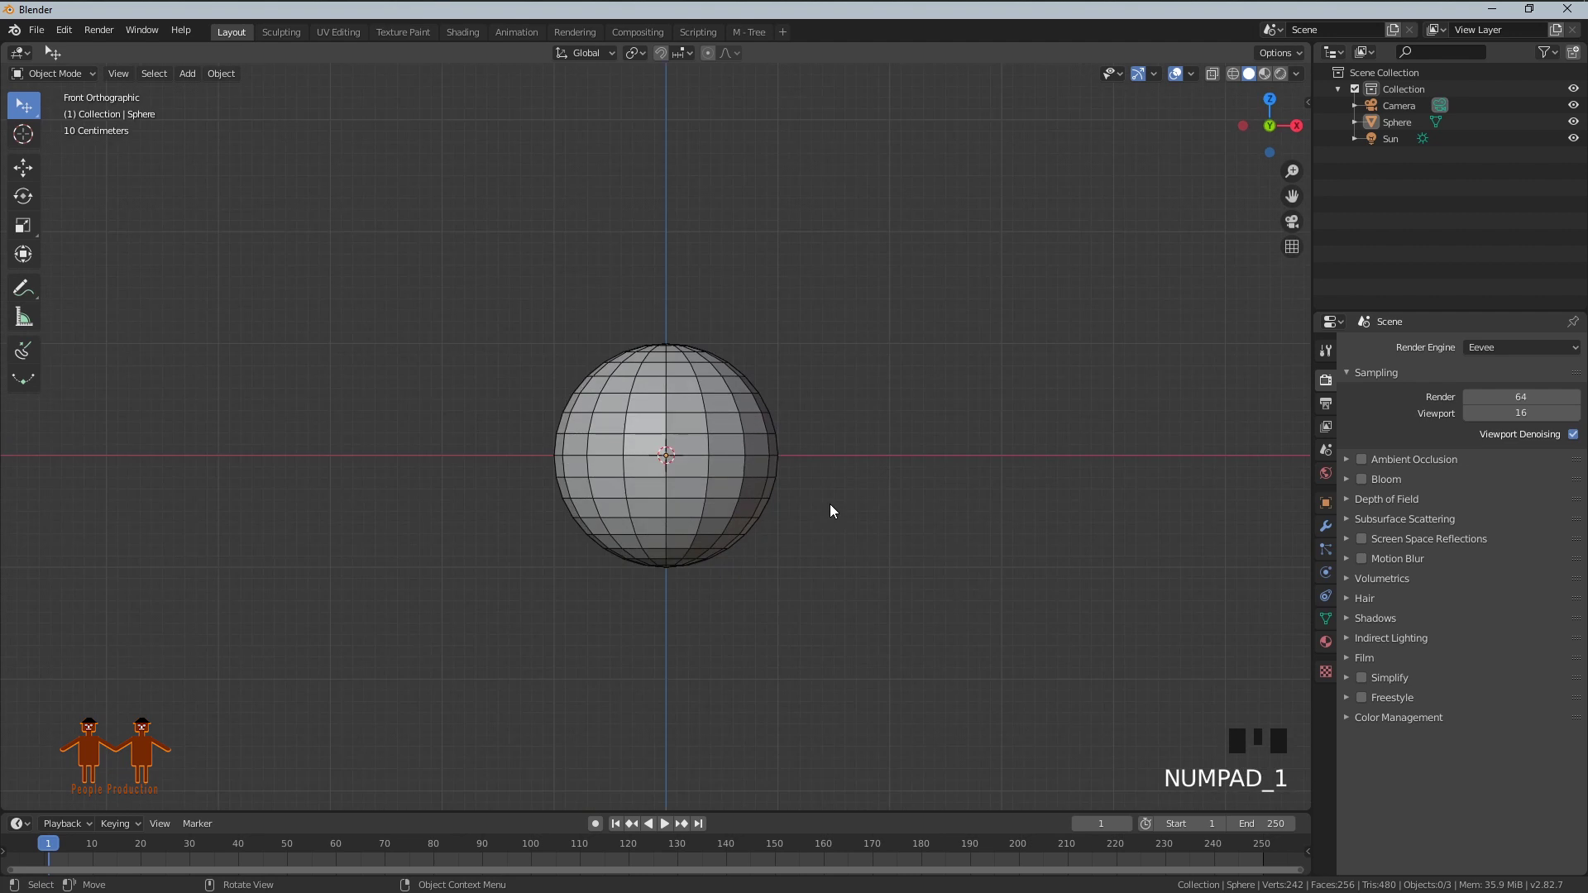
In Edit Mode with X-ray on, select and delete the sphere's lower half, leaving a dome.
{"action": "scroll", "scroll_direction": "up", "scroll_amount": 3}
{"action": "key", "text": "Tab"}
{"action": "key", "text": "1"}
{"action": "left_click", "coordinate": [679, 470]}
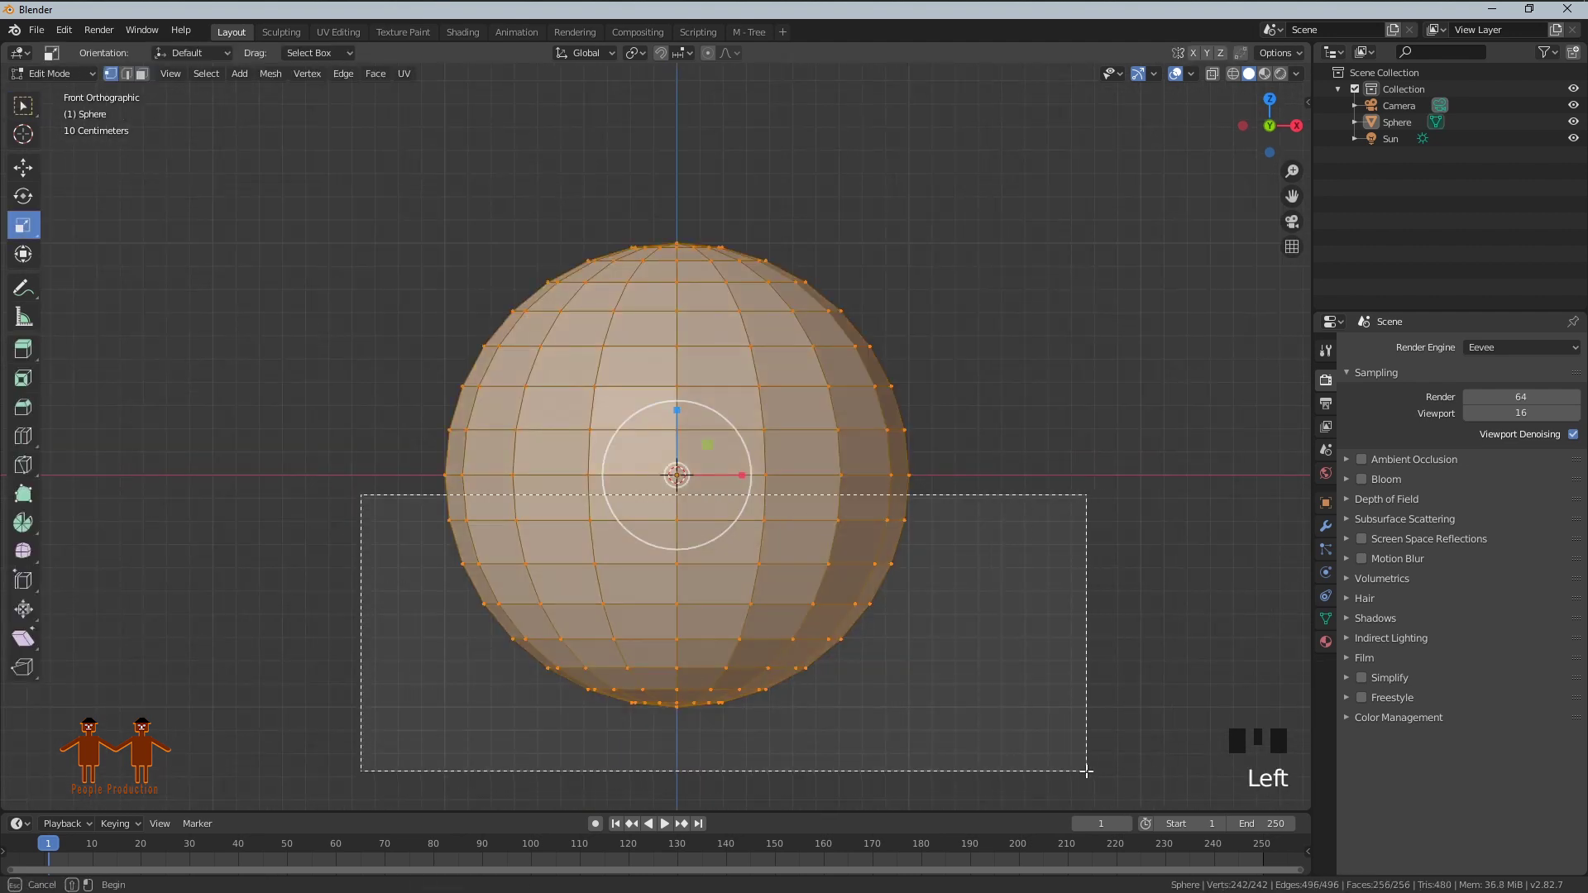
{"action": "key", "text": "x"}
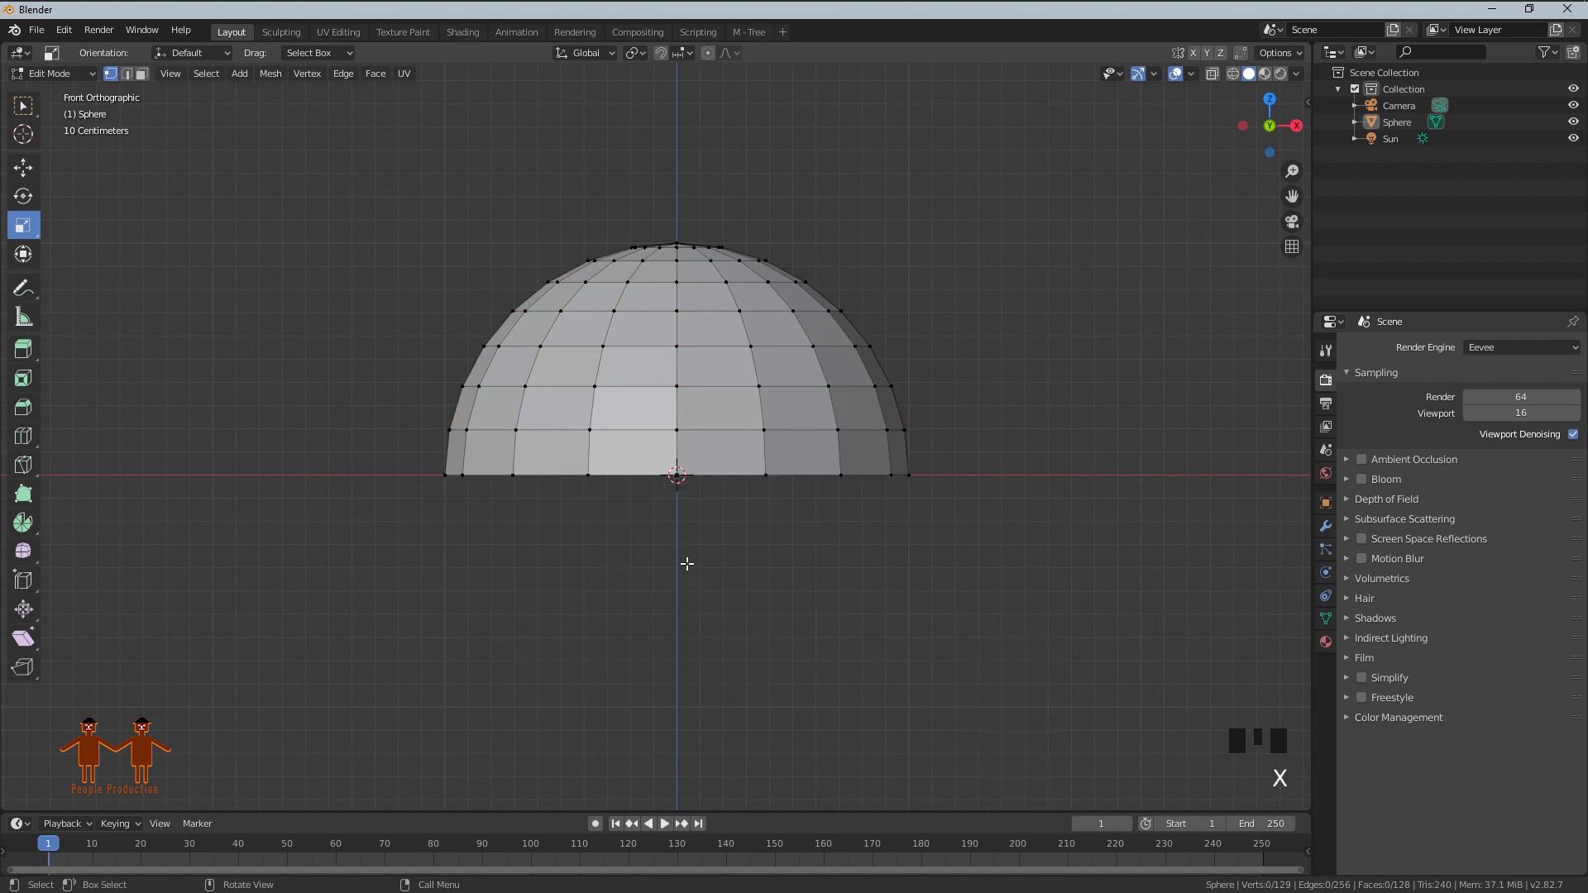
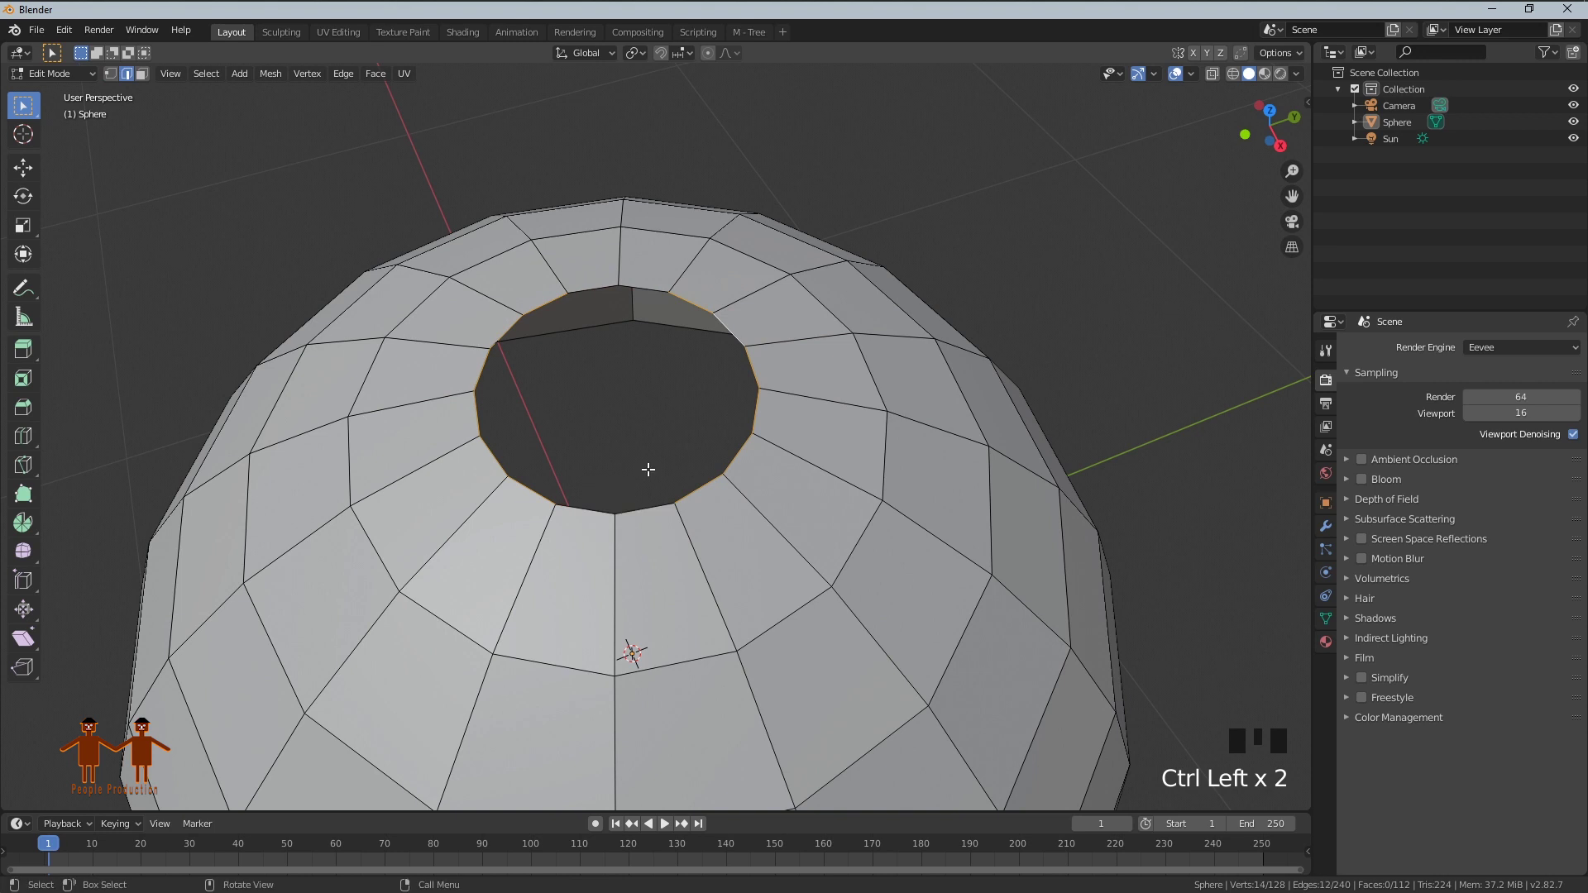
Add an edge ring near the top pole, select the cap vertices and merge stray ones.
{"action": "left_click_drag", "start_coordinate": [742, 349], "coordinate": [669, 430]}
{"action": "left_click_drag", "start_coordinate": [668, 430], "coordinate": [622, 441]}
{"action": "key", "text": "ctrl+r"}
{"action": "left_click_drag", "start_coordinate": [693, 391], "coordinate": [634, 369]}
{"action": "key", "text": "1"}
{"action": "scroll", "scroll_direction": "up", "scroll_amount": 3}
{"action": "left_click", "coordinate": [646, 236]}
{"action": "left_click", "coordinate": [639, 261]}
{"action": "key", "text": "alt+m"}
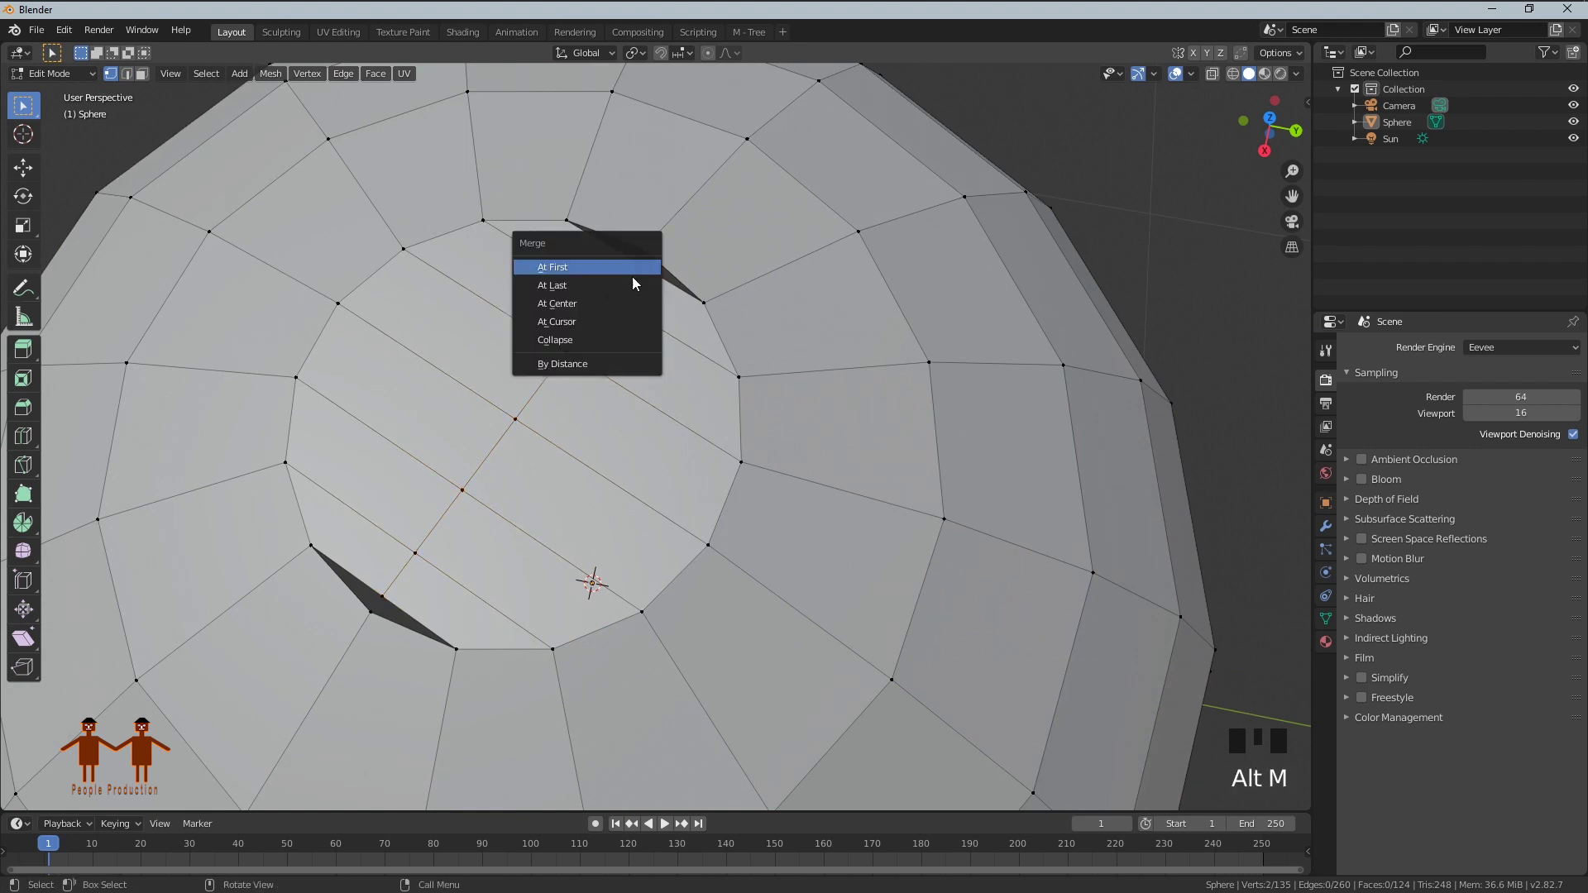
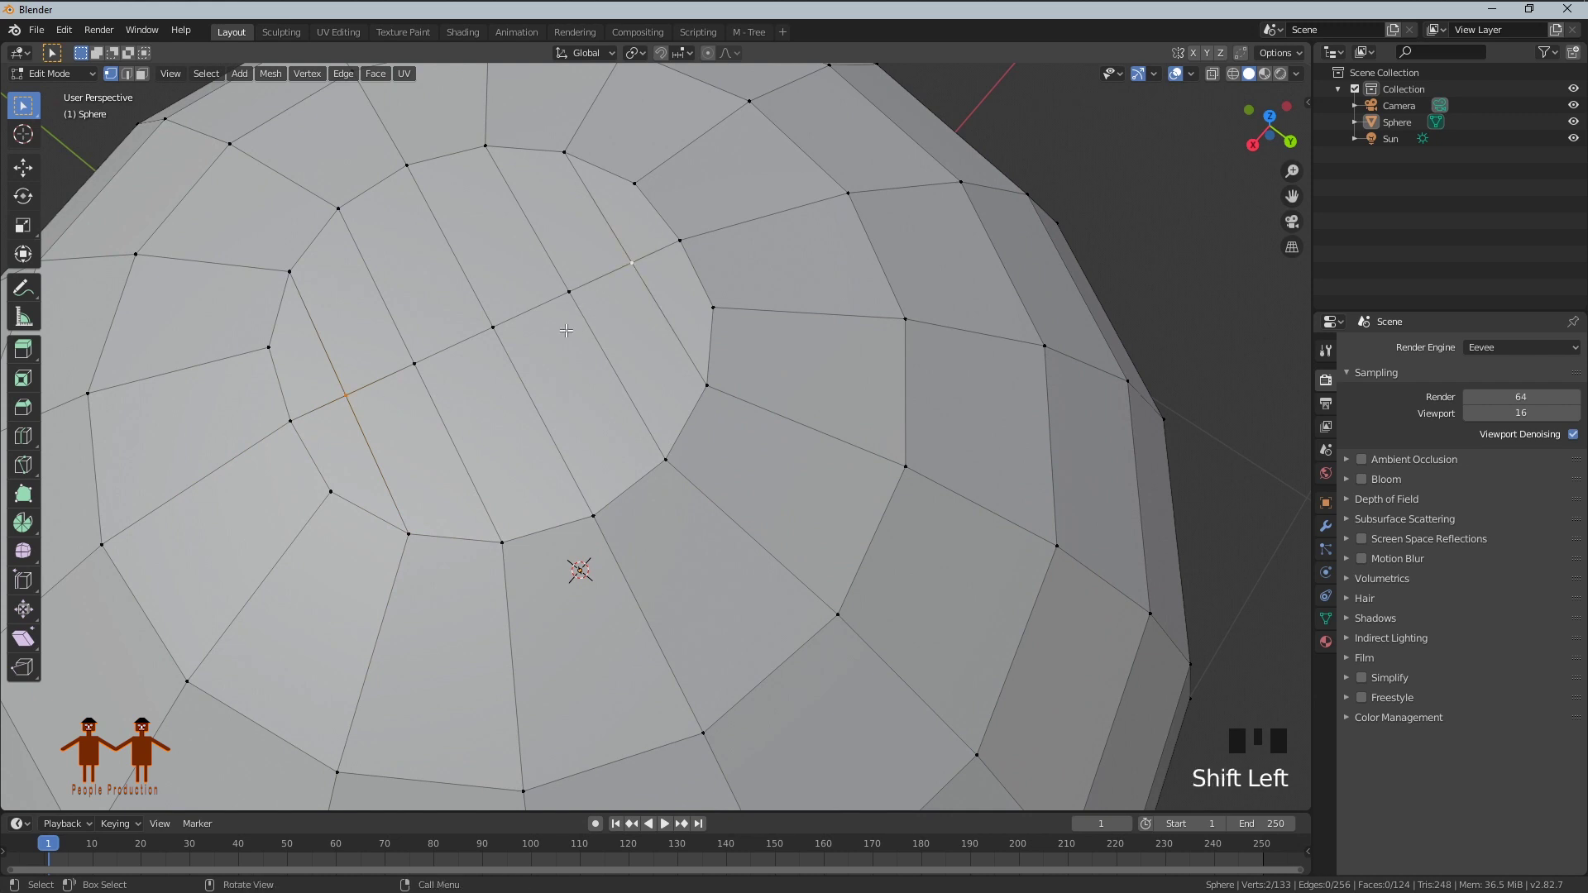
Scale the cap ring to about 0.71, return to Object Mode and select the Sphere.
{"action": "key", "text": "s"}
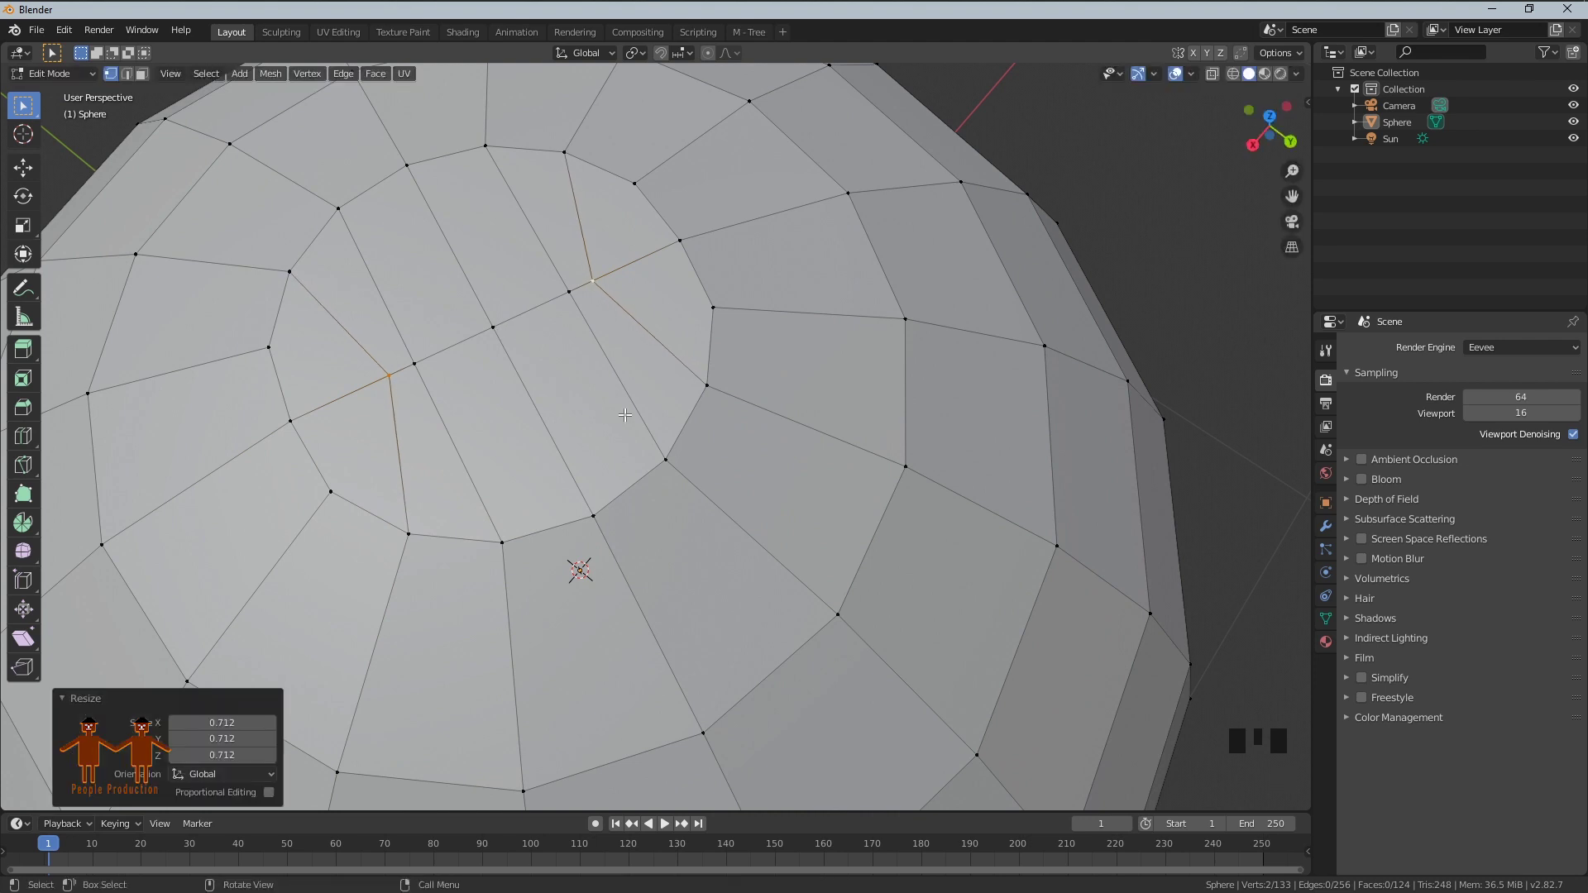
{"action": "key", "text": "Tab"}
{"action": "middle_click", "coordinate": [629, 423]}
{"action": "left_click_drag", "start_coordinate": [589, 433], "coordinate": [619, 359]}
{"action": "scroll", "scroll_direction": "up", "scroll_amount": 3}
{"action": "scroll", "scroll_direction": "down", "scroll_amount": 3}
{"action": "left_click_drag", "start_coordinate": [551, 391], "coordinate": [607, 422]}
{"action": "scroll", "scroll_direction": "down", "scroll_amount": 3}
{"action": "left_click_drag", "start_coordinate": [695, 493], "coordinate": [997, 466]}
{"action": "left_click", "coordinate": [998, 466]}
{"action": "left_click", "coordinate": [781, 503]}
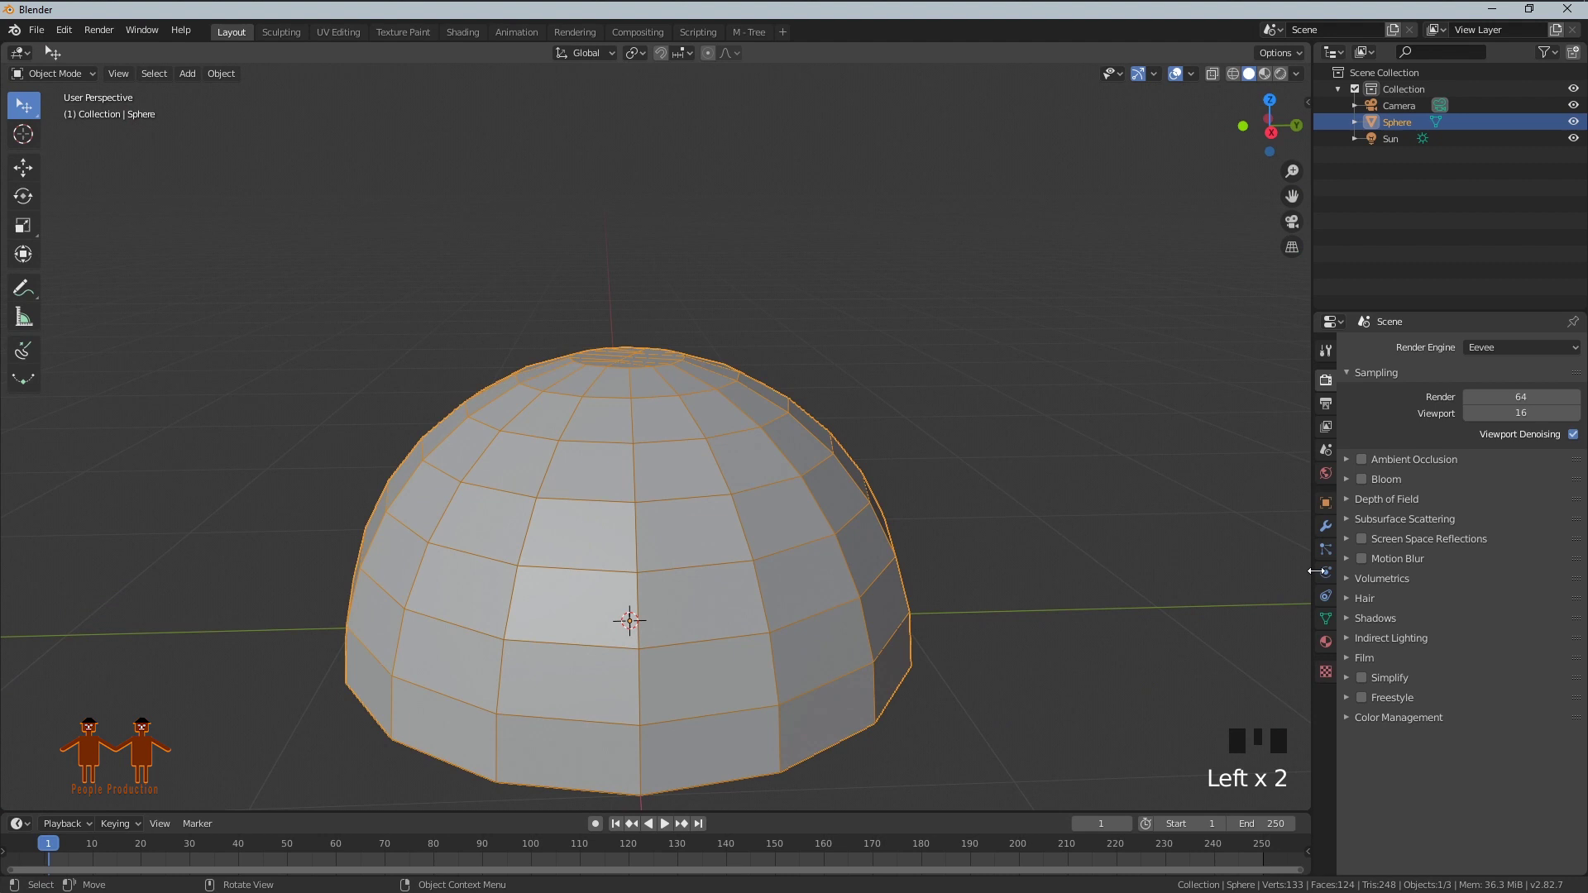
Add a Mirror modifier on Z so the dome becomes a full sphere.
{"action": "left_click", "coordinate": [1335, 531]}
{"action": "left_click_drag", "start_coordinate": [1409, 358], "coordinate": [1371, 530]}
{"action": "left_click", "coordinate": [1365, 519]}
{"action": "left_click", "coordinate": [1359, 481]}
{"action": "scroll", "scroll_direction": "down", "scroll_amount": 3}
{"action": "left_click_drag", "start_coordinate": [873, 599], "coordinate": [703, 547]}
{"action": "scroll", "scroll_direction": "up", "scroll_amount": 3}
{"action": "left_click_drag", "start_coordinate": [925, 578], "coordinate": [705, 486]}
{"action": "left_click", "coordinate": [705, 486]}
Apply the Mirror modifier and re-enter Edit Mode on the completed sphere.
{"action": "left_click", "coordinate": [1405, 441]}
{"action": "left_click_drag", "start_coordinate": [979, 561], "coordinate": [675, 409]}
{"action": "scroll", "scroll_direction": "up", "scroll_amount": 3}
{"action": "left_click_drag", "start_coordinate": [897, 391], "coordinate": [759, 237]}
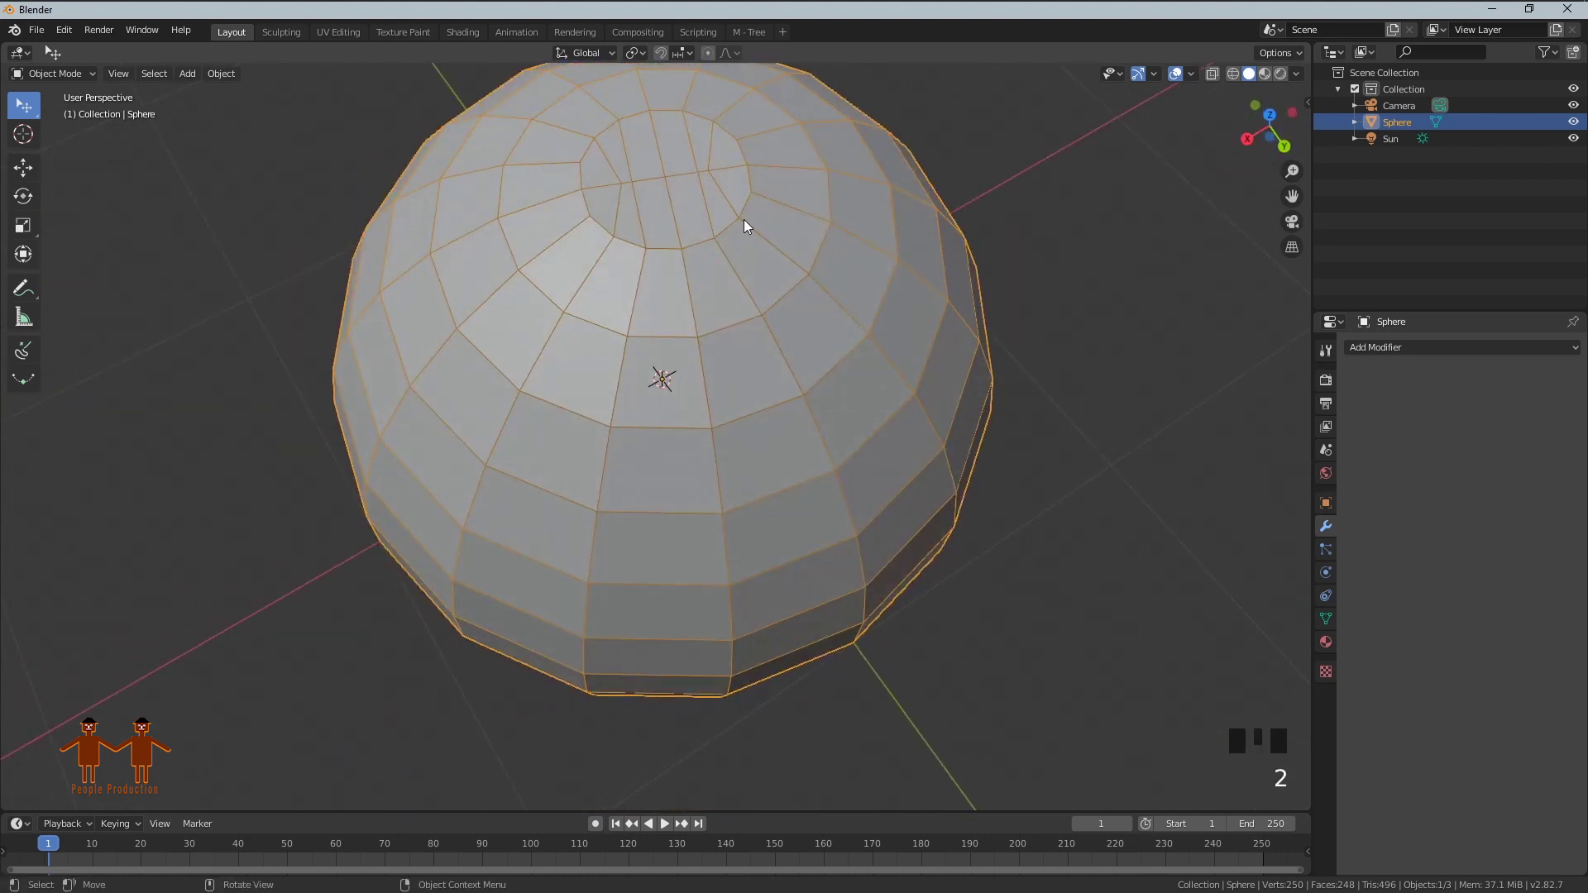
{"action": "key", "text": "Tab"}
In edge mode, select the curved edge loops that will form the basketball seams.
{"action": "key", "text": "2"}
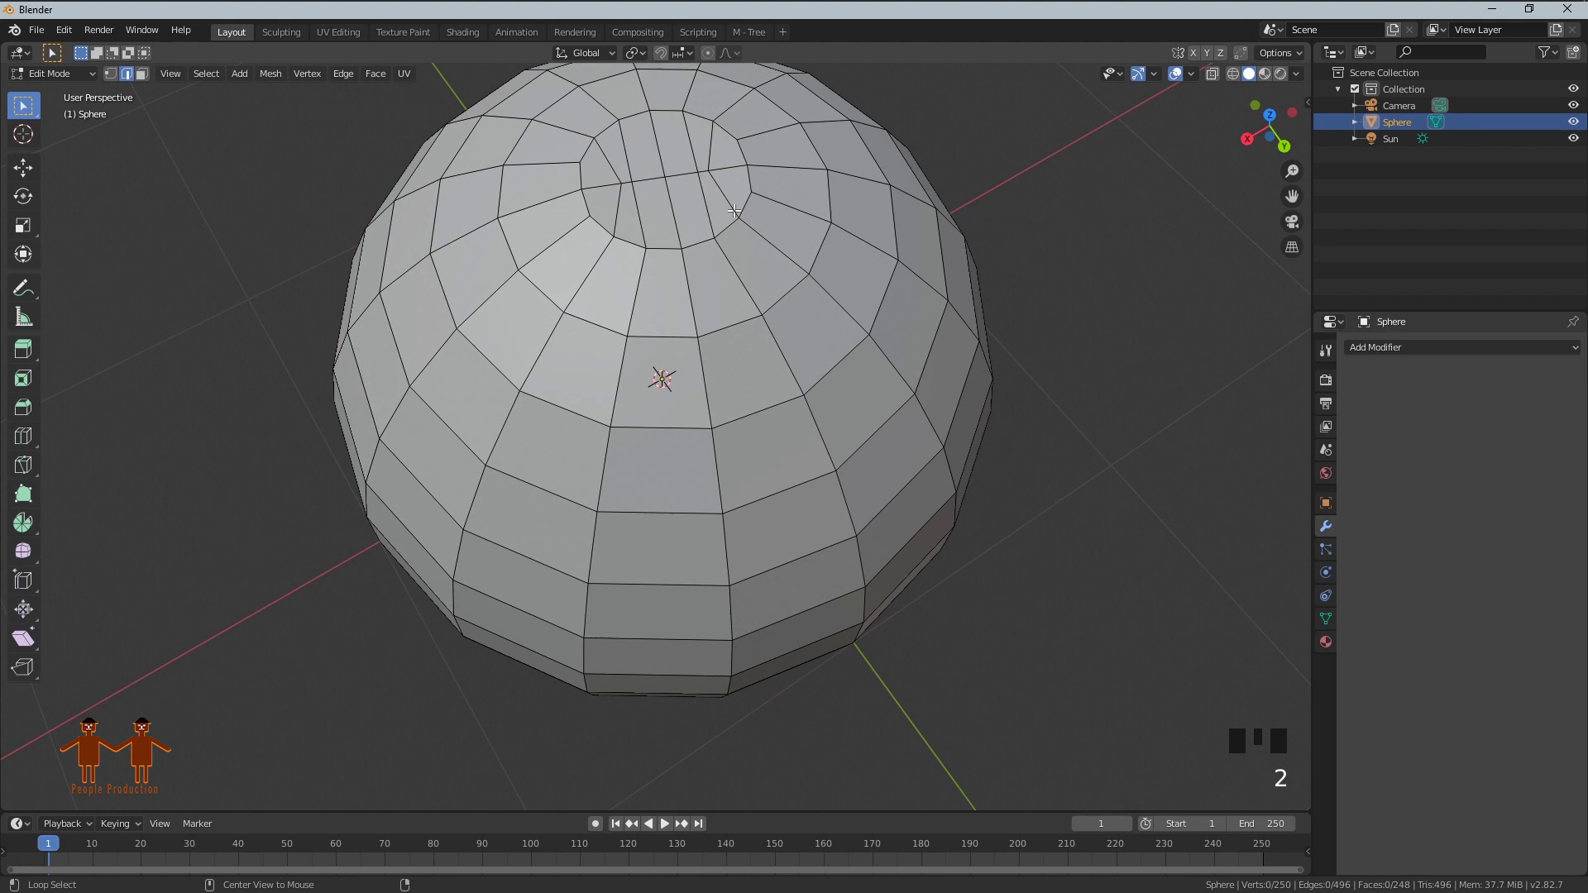
{"action": "double_click", "coordinate": [739, 206]}
{"action": "double_click", "coordinate": [618, 223]}
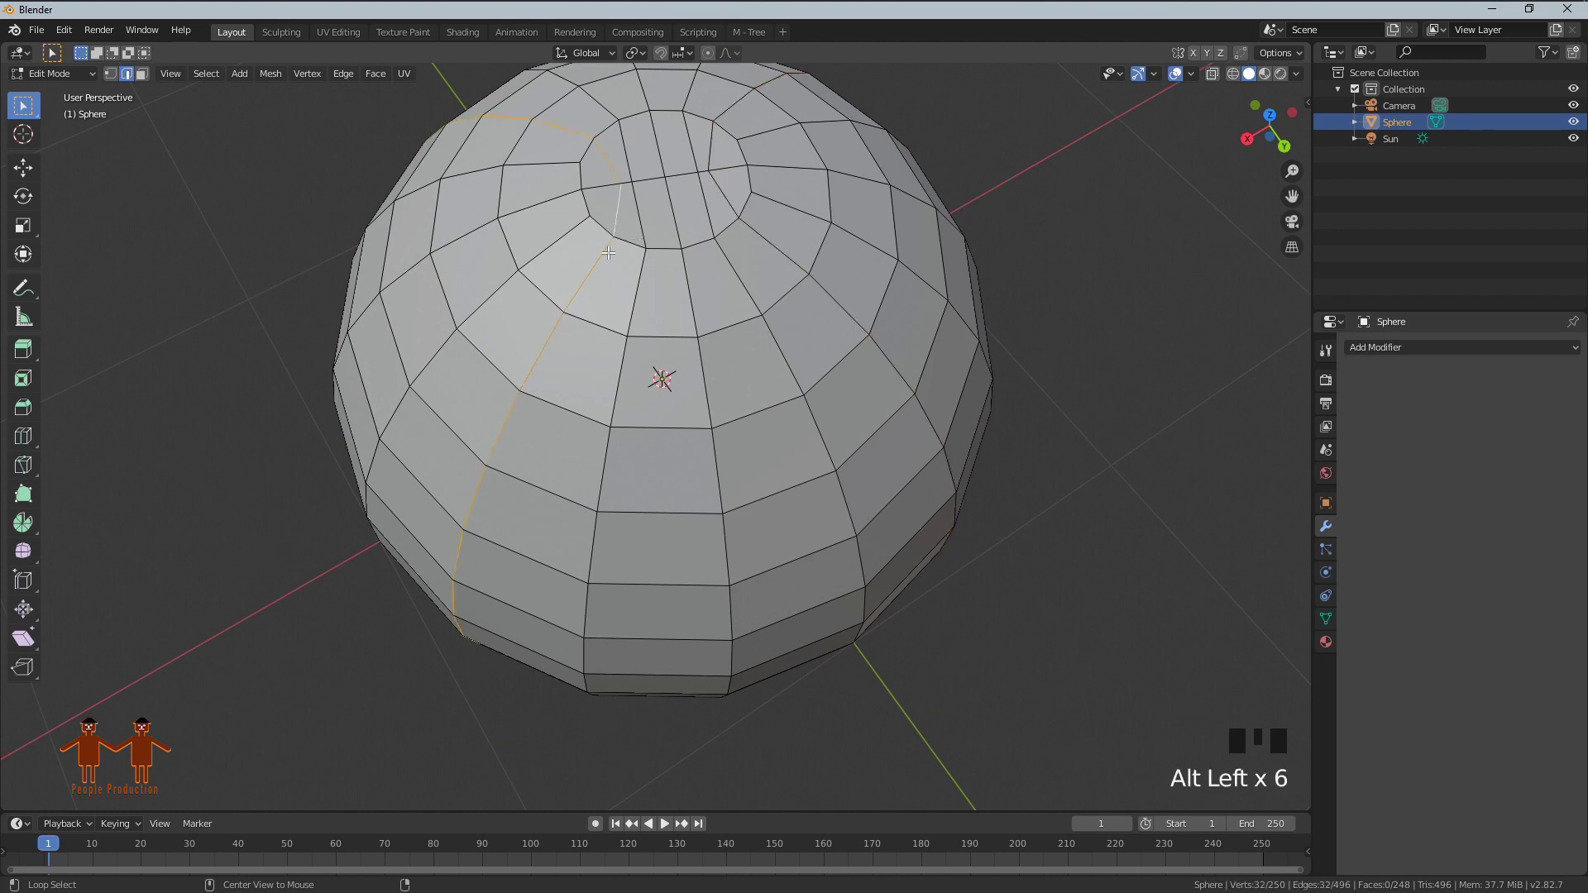
{"action": "double_click", "coordinate": [736, 198]}
{"action": "left_click", "coordinate": [736, 199]}
{"action": "left_click", "coordinate": [682, 226]}
{"action": "left_click", "coordinate": [689, 169]}
Bevel the seam loops into bands with 5 segments.
{"action": "left_click_drag", "start_coordinate": [653, 379], "coordinate": [868, 282]}
{"action": "key", "text": "ctrl+b"}
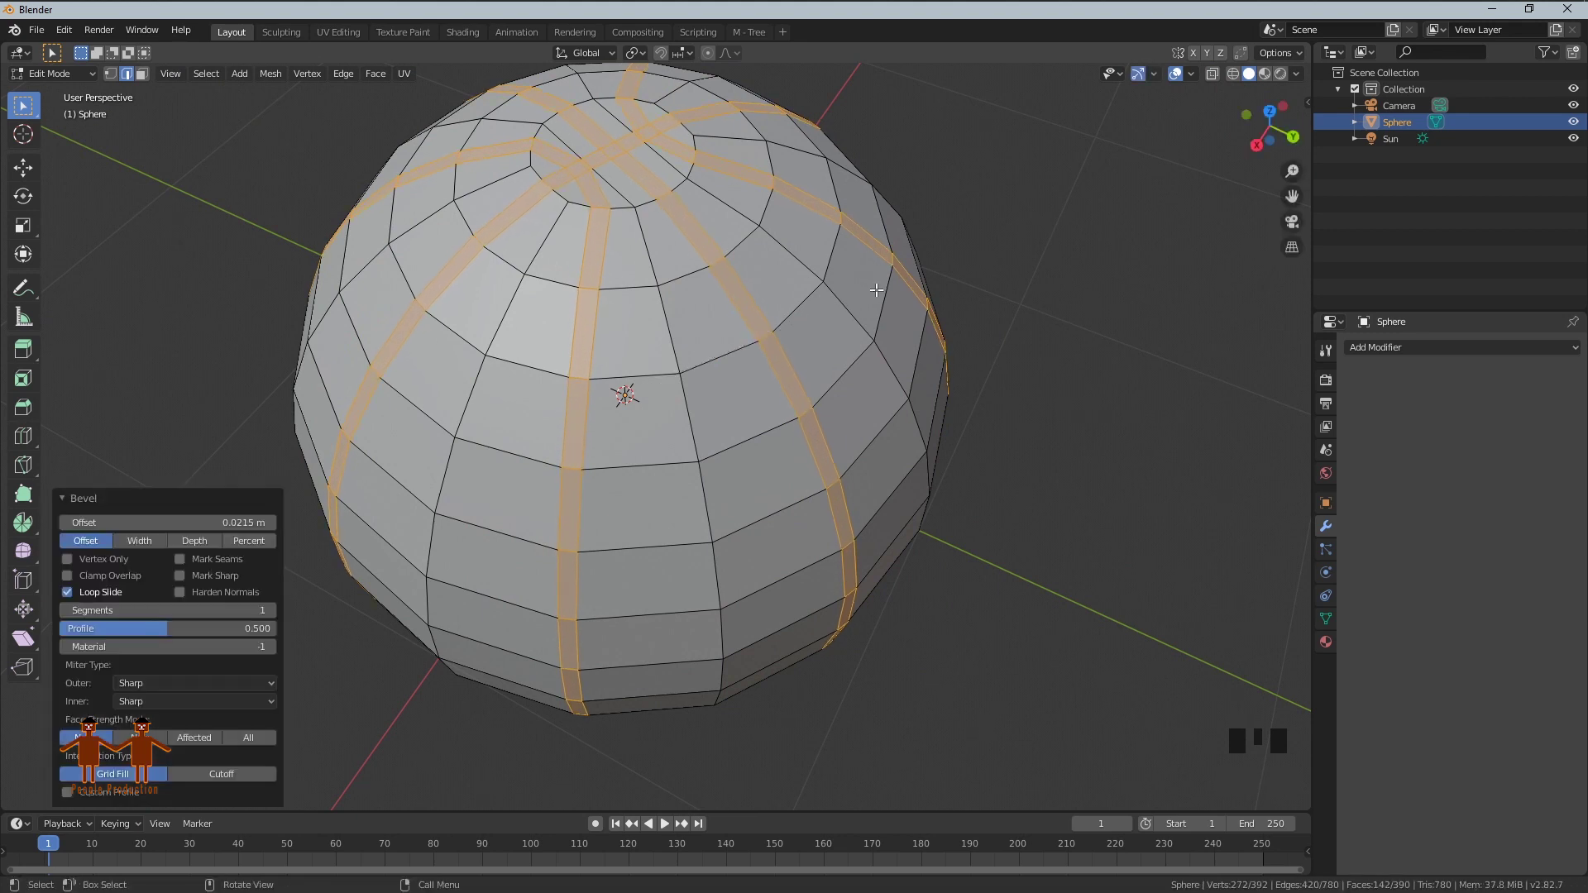
{"action": "left_click_drag", "start_coordinate": [280, 621], "coordinate": [283, 621]}
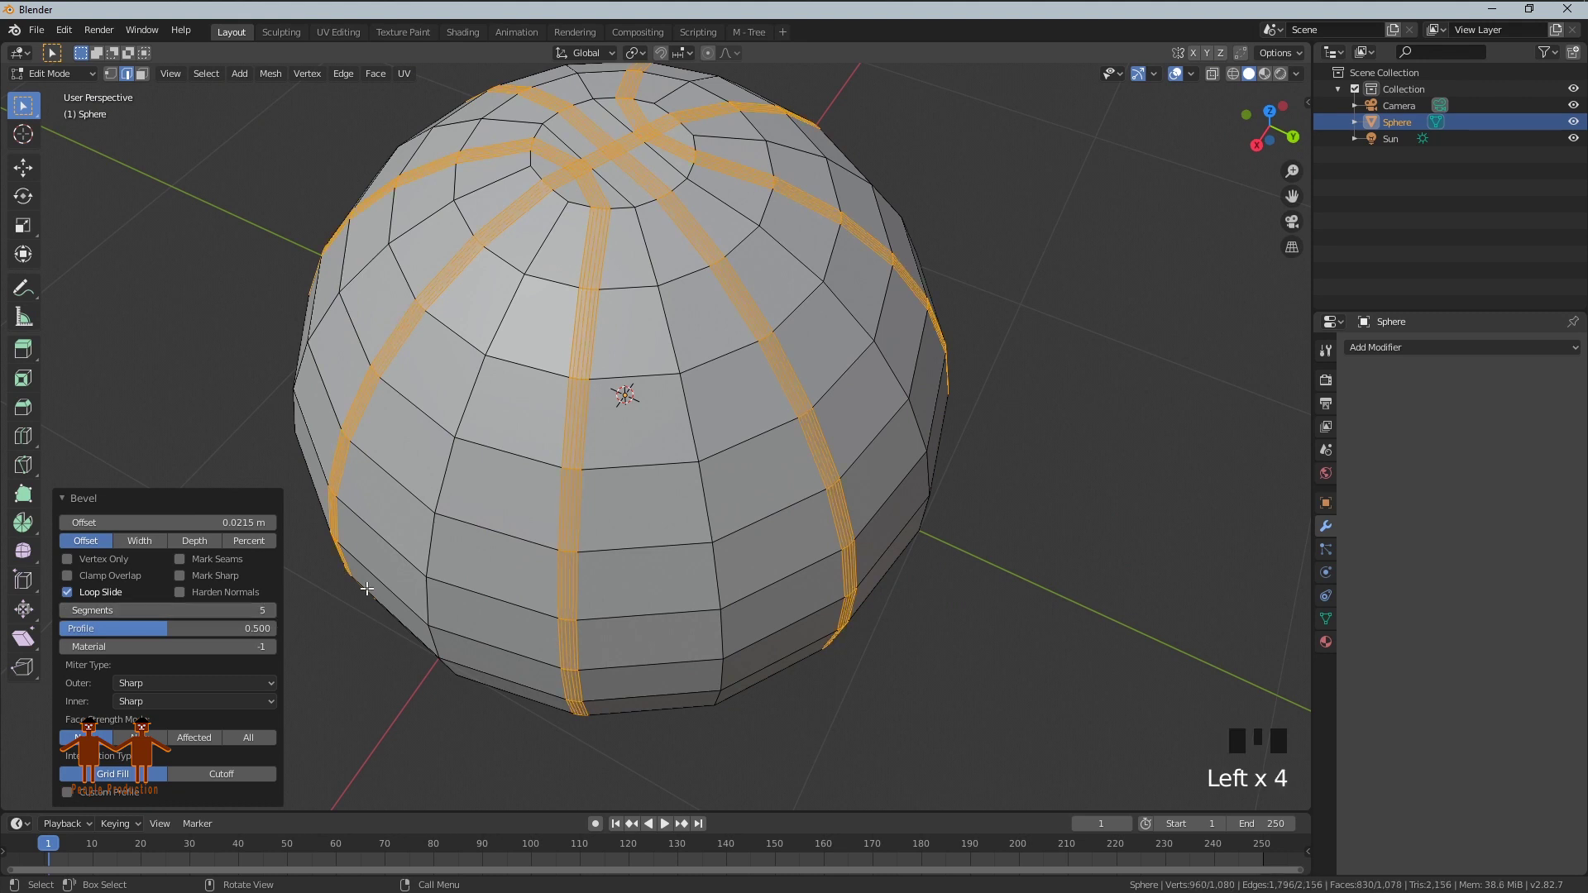
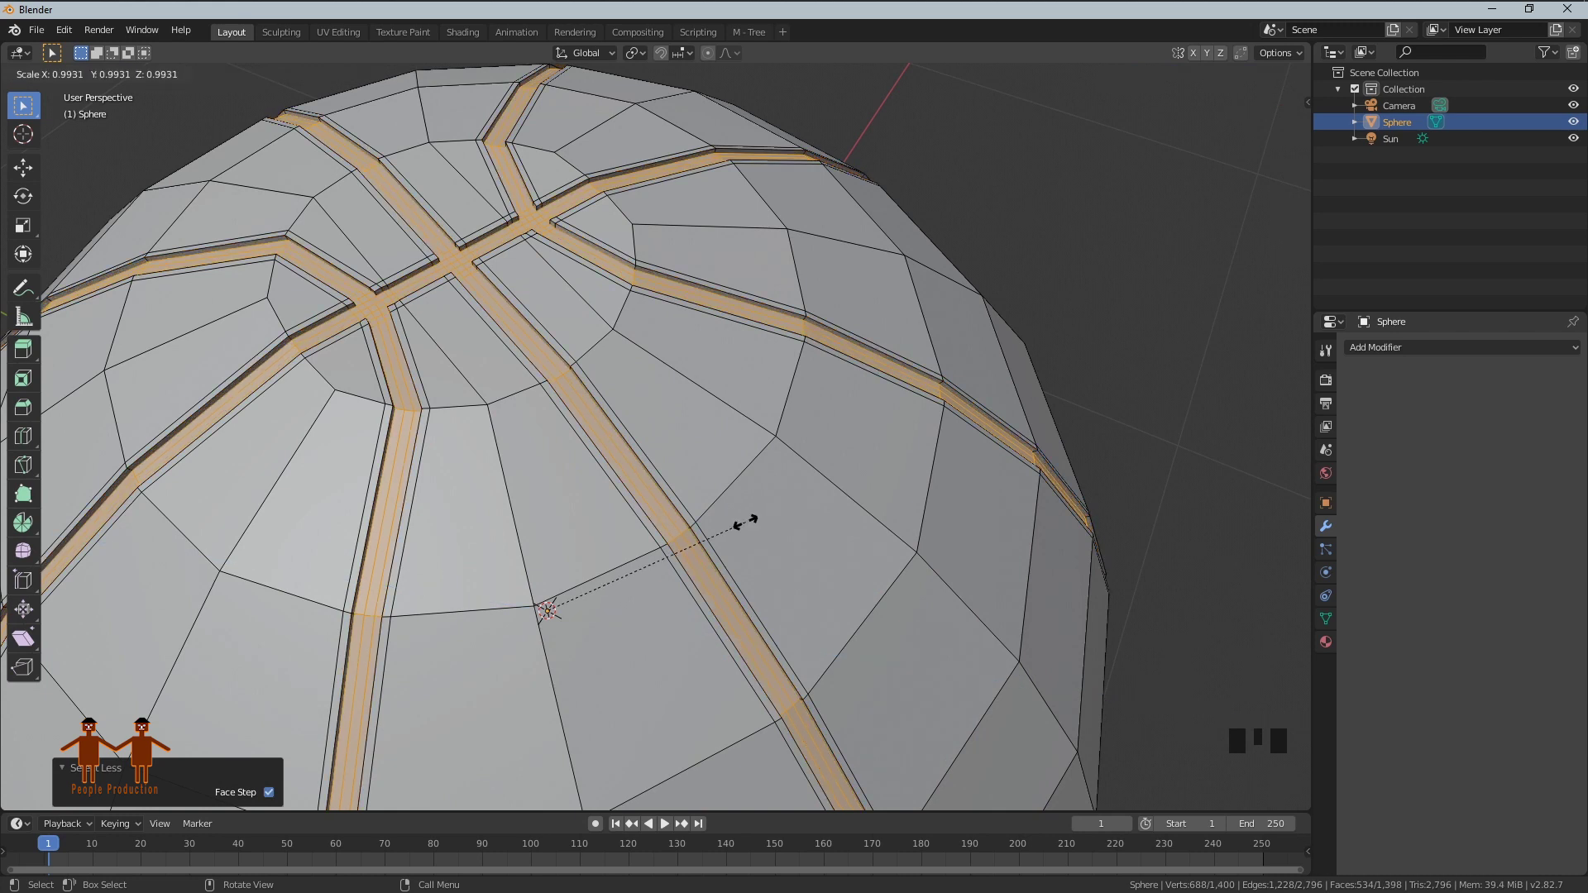
Push the groove faces slightly inward, return to Object Mode and go to Material Properties.
{"action": "left_click_drag", "start_coordinate": [816, 517], "coordinate": [867, 482]}
{"action": "scroll", "scroll_direction": "down", "scroll_amount": 3}
{"action": "left_click_drag", "start_coordinate": [882, 520], "coordinate": [793, 525]}
{"action": "key", "text": "Tab"}
{"action": "left_click", "coordinate": [793, 525]}
{"action": "left_click", "coordinate": [1329, 649]}
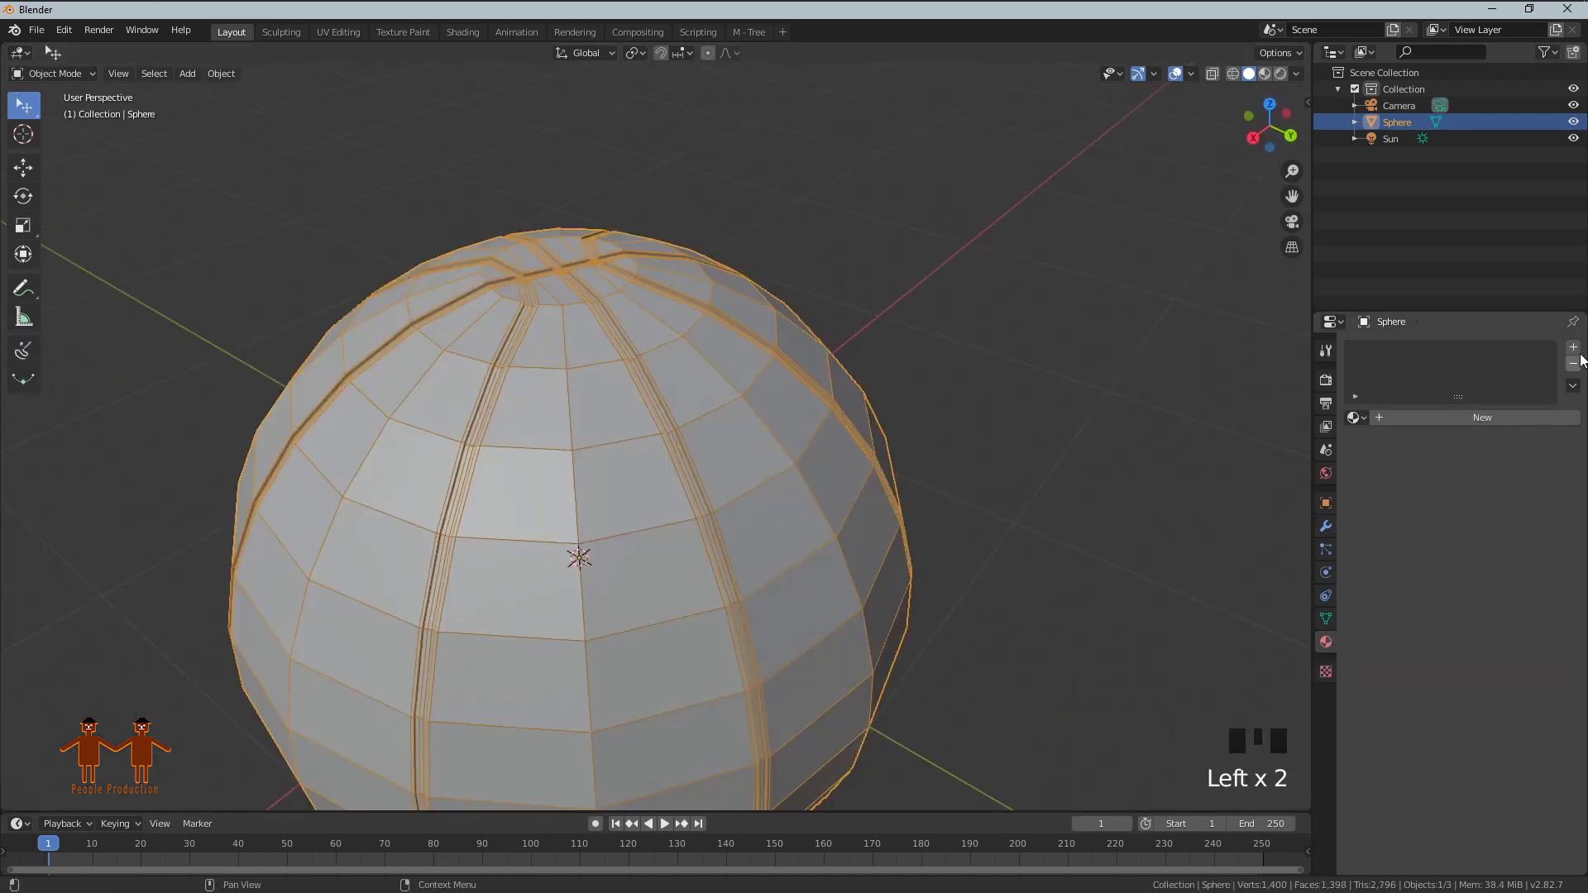
Create a new material for the sphere with an orange Base Color.
{"action": "left_click", "coordinate": [1581, 354]}
{"action": "left_click", "coordinate": [1454, 429]}
{"action": "left_click", "coordinate": [1511, 590]}
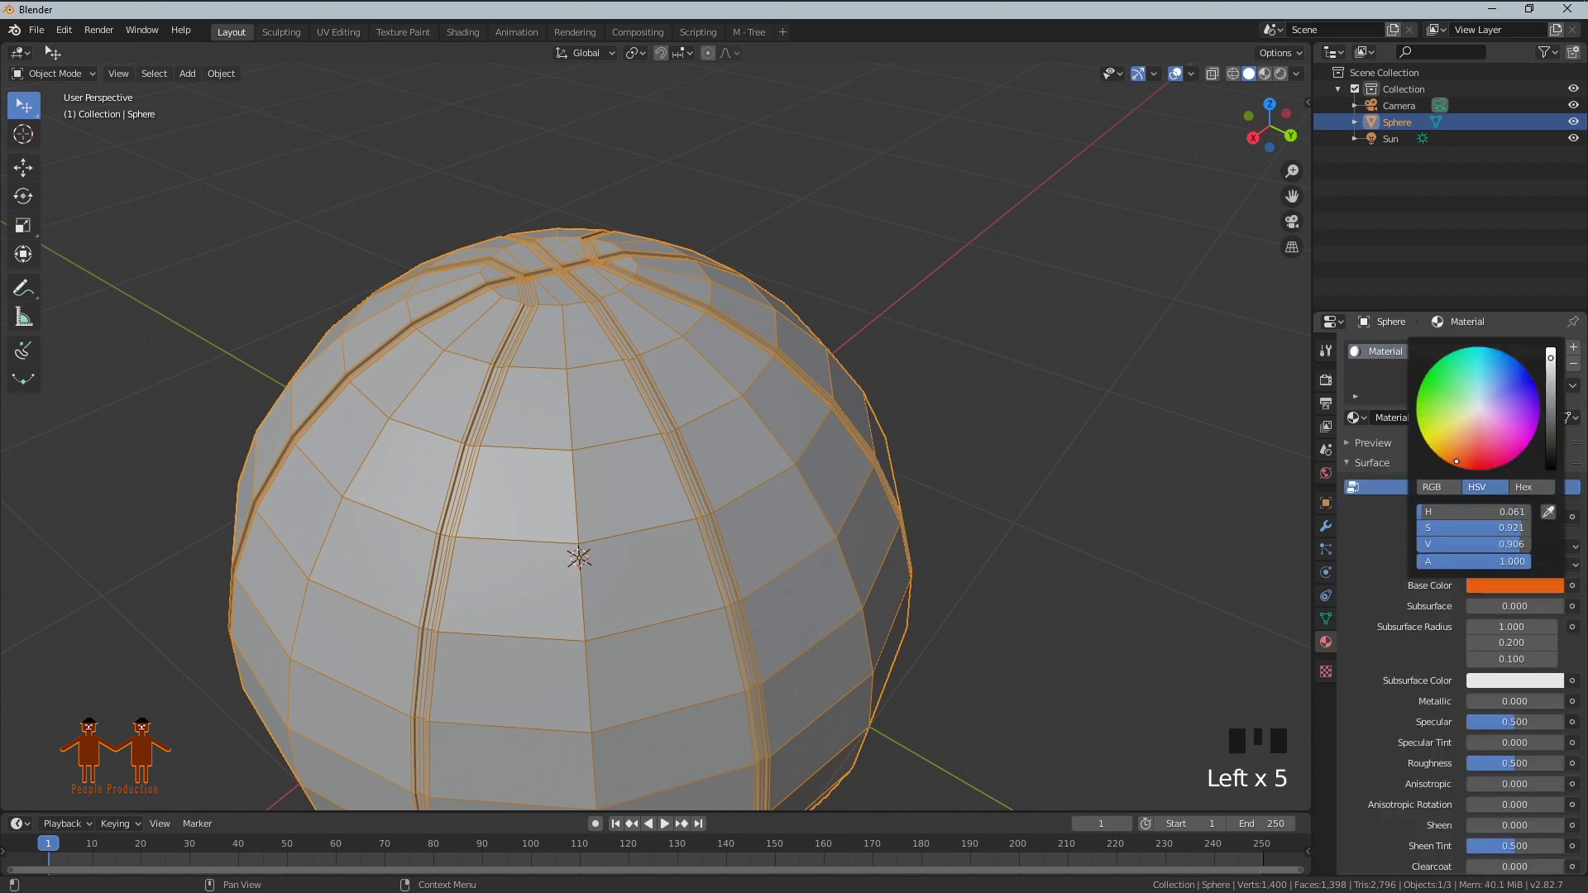
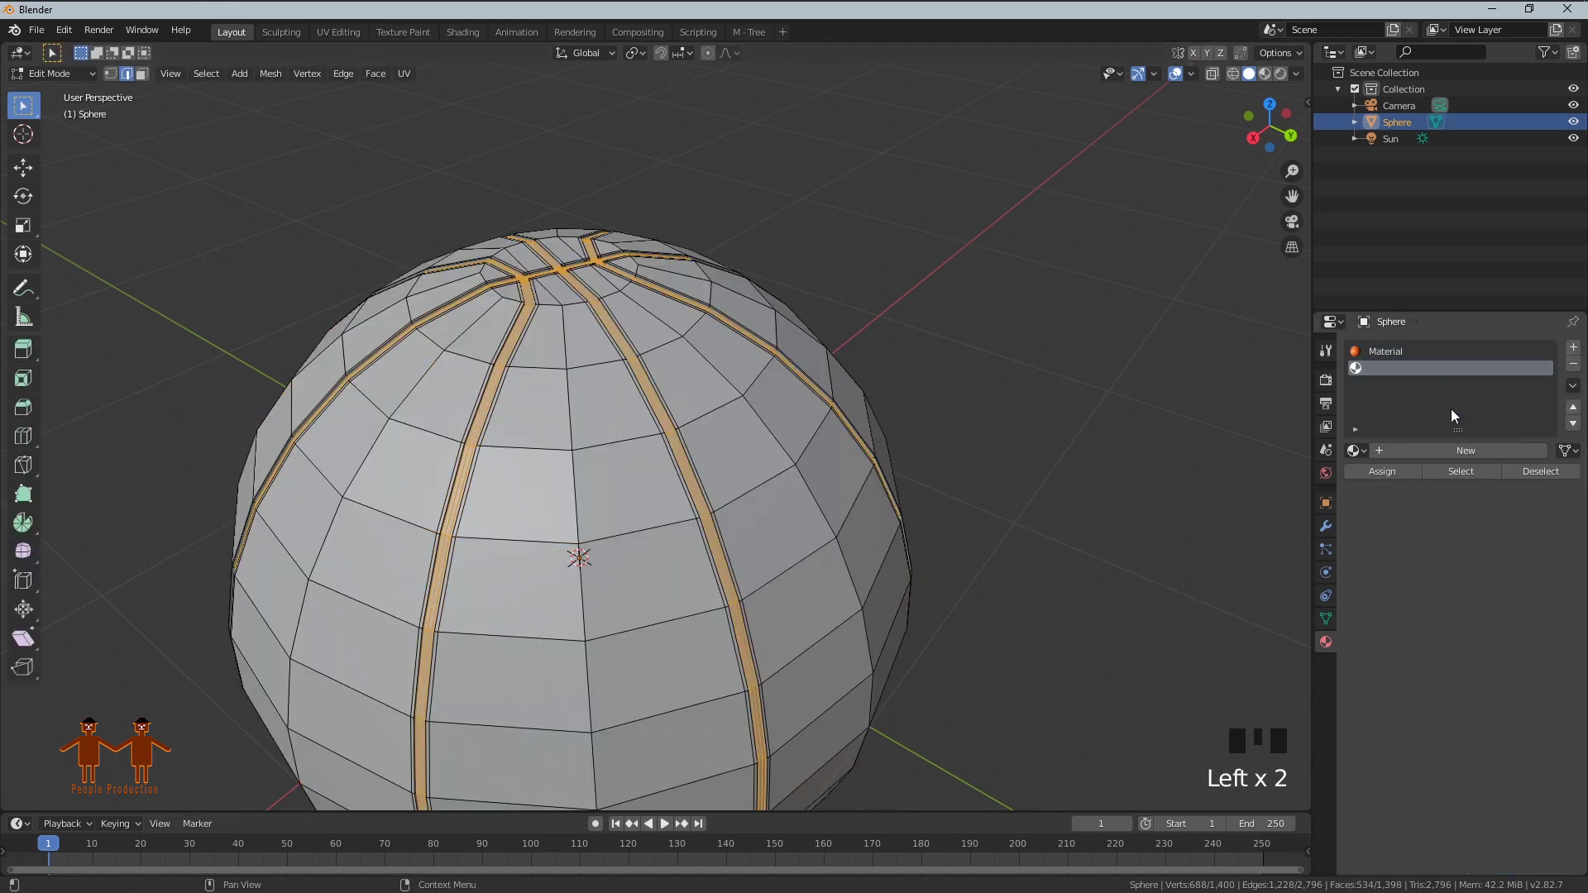
Add a second black material, assign it to the groove faces and show Material Preview.
{"action": "left_click", "coordinate": [1474, 456]}
{"action": "left_click", "coordinate": [1497, 643]}
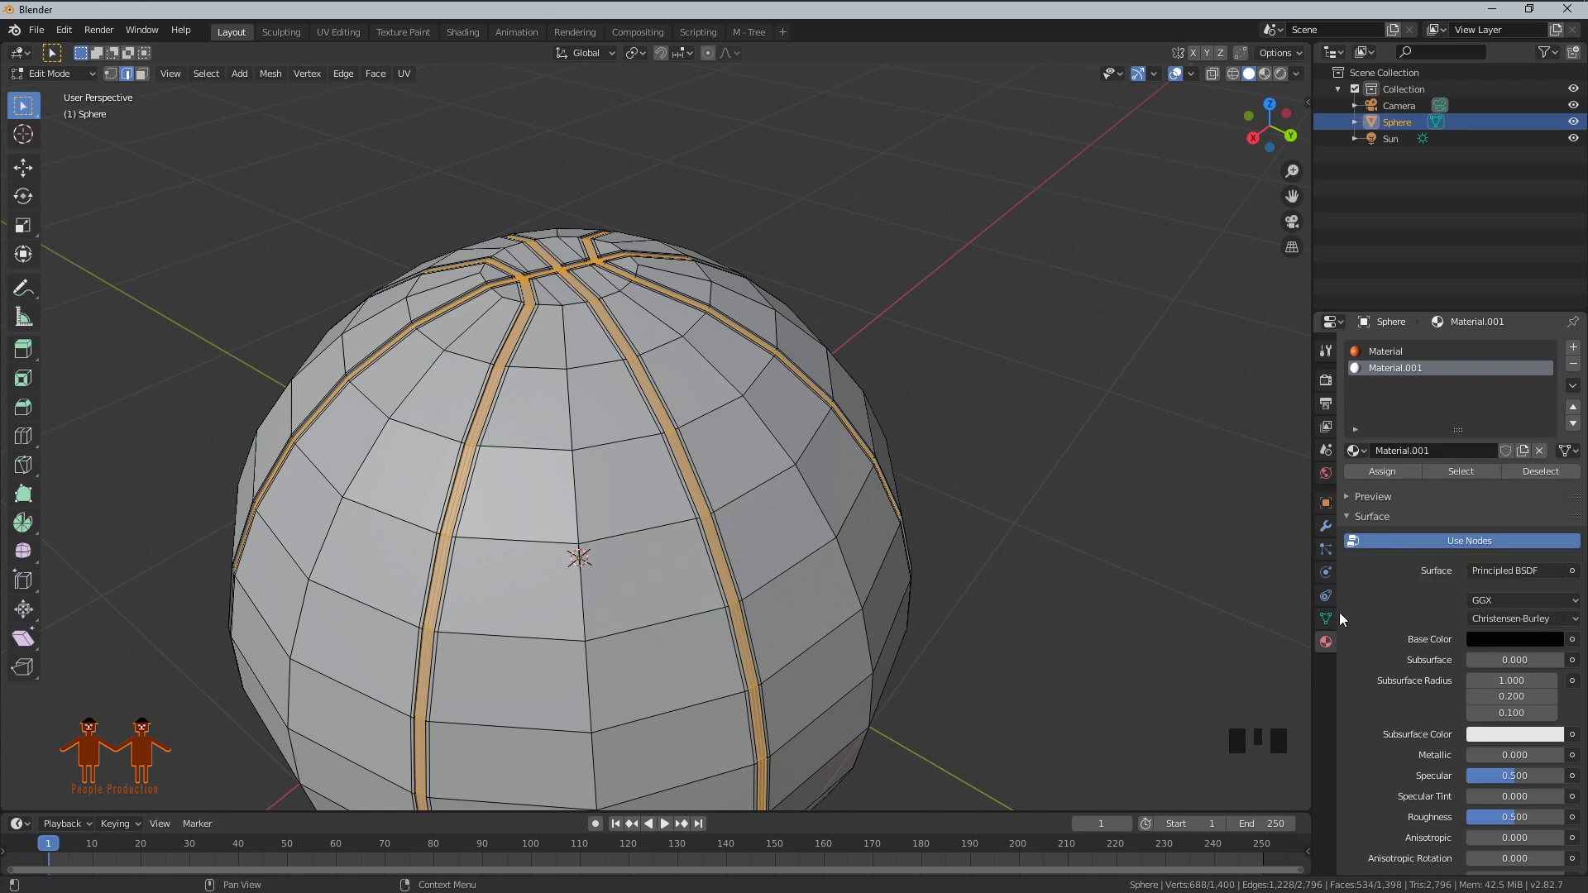
{"action": "left_click", "coordinate": [1378, 476]}
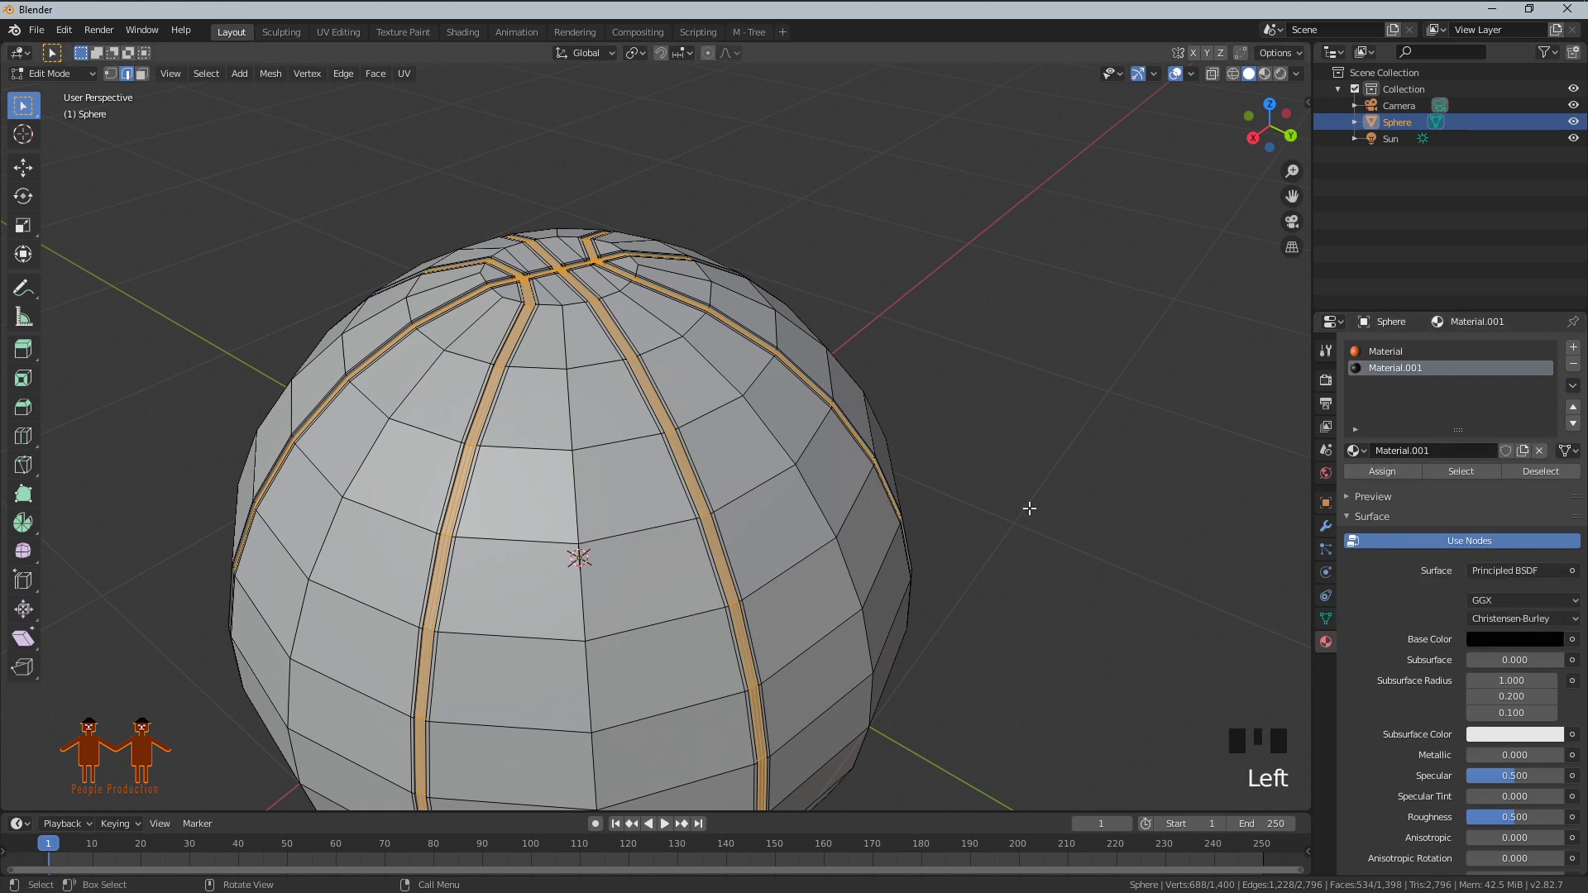
{"action": "key", "text": "Tab"}
{"action": "left_click", "coordinate": [1034, 516]}
{"action": "left_click", "coordinate": [1266, 81]}
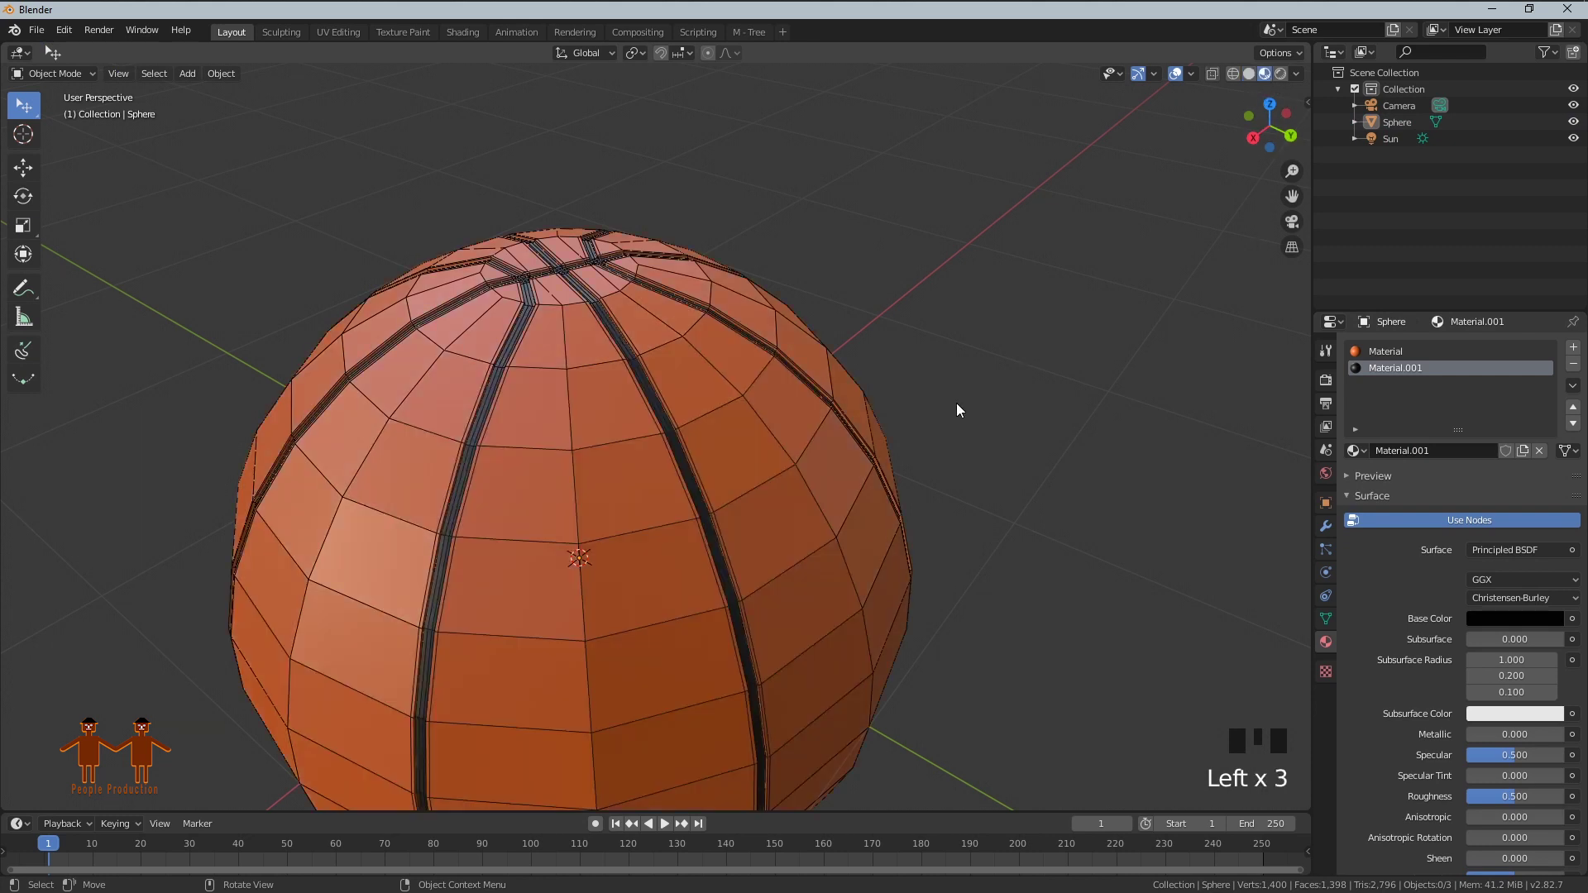
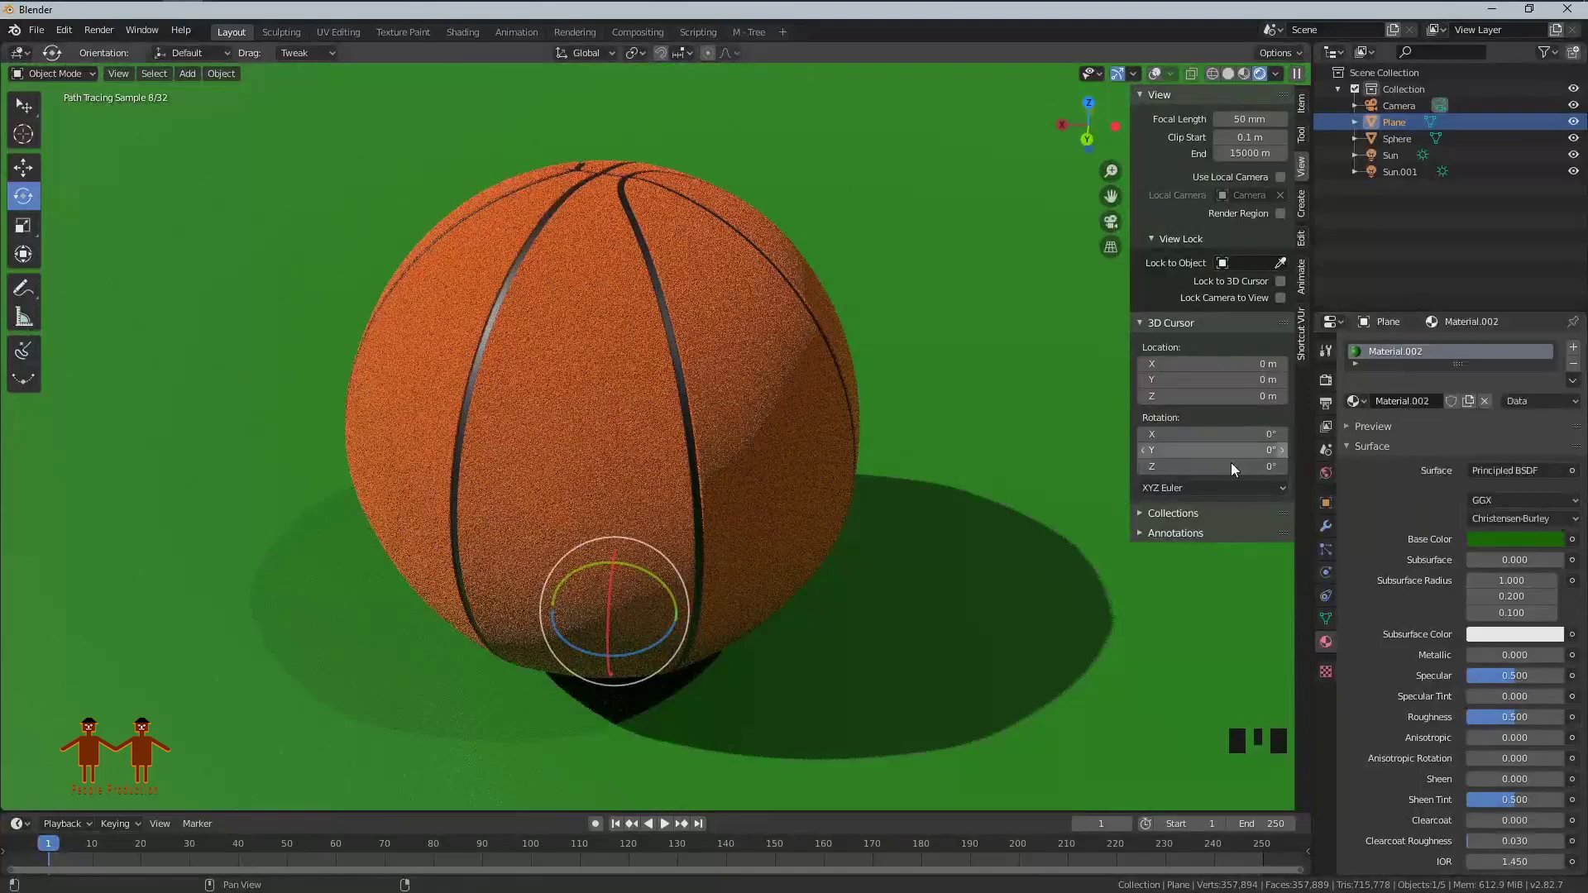
Check the scene through the camera view, zoomed out to show the whole ground plane.
{"action": "left_click", "coordinate": [1052, 460]}
{"action": "key", "text": "n"}
{"action": "middle_click", "coordinate": [955, 494]}
{"action": "key", "text": "KP_0"}
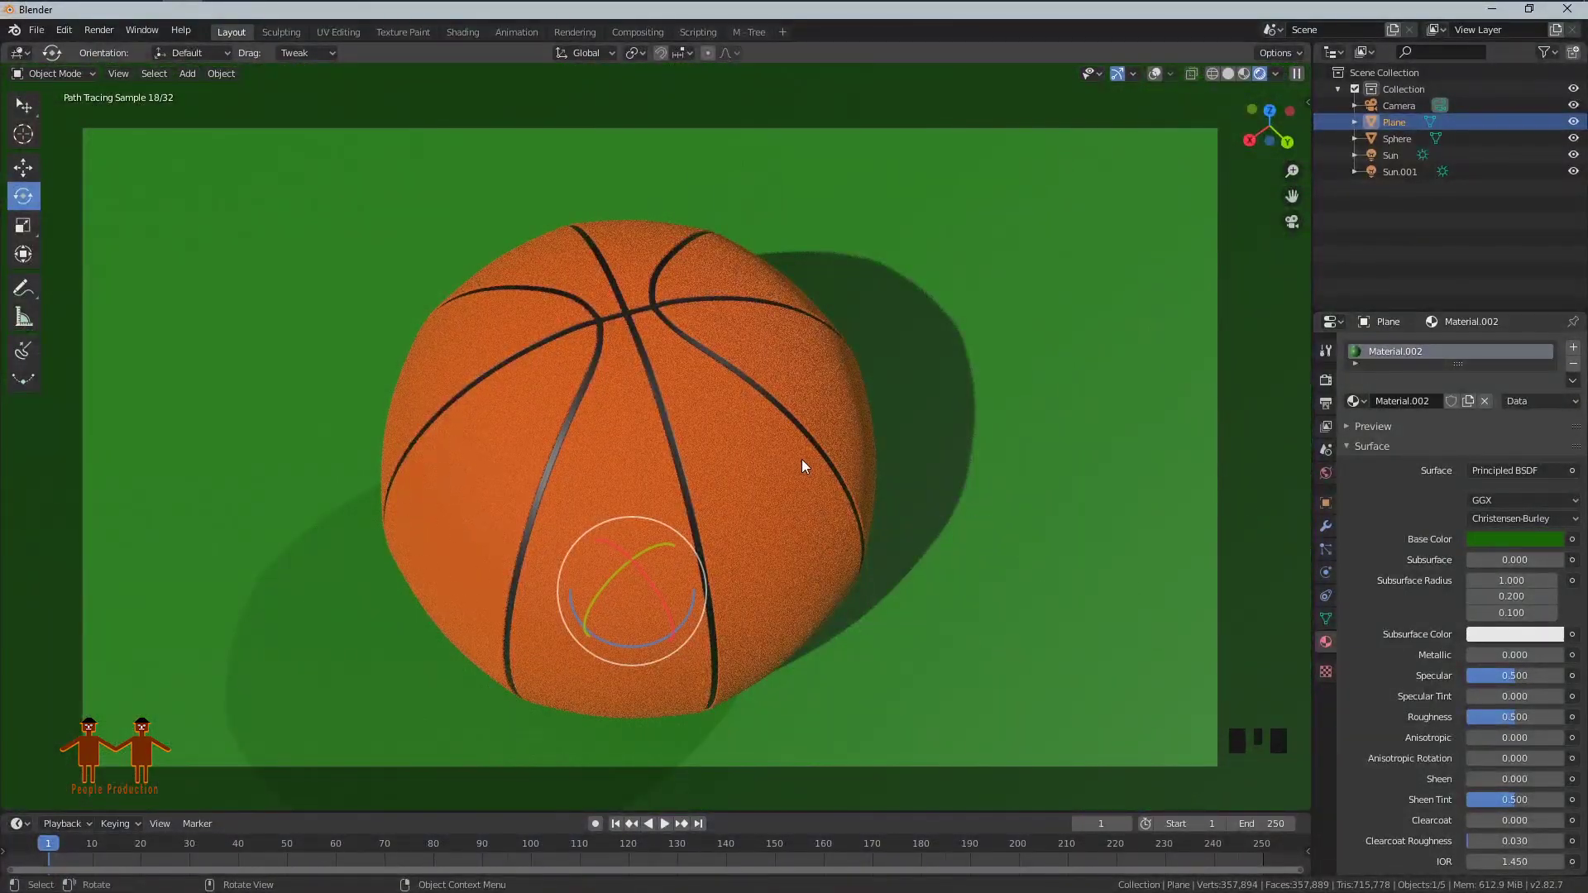